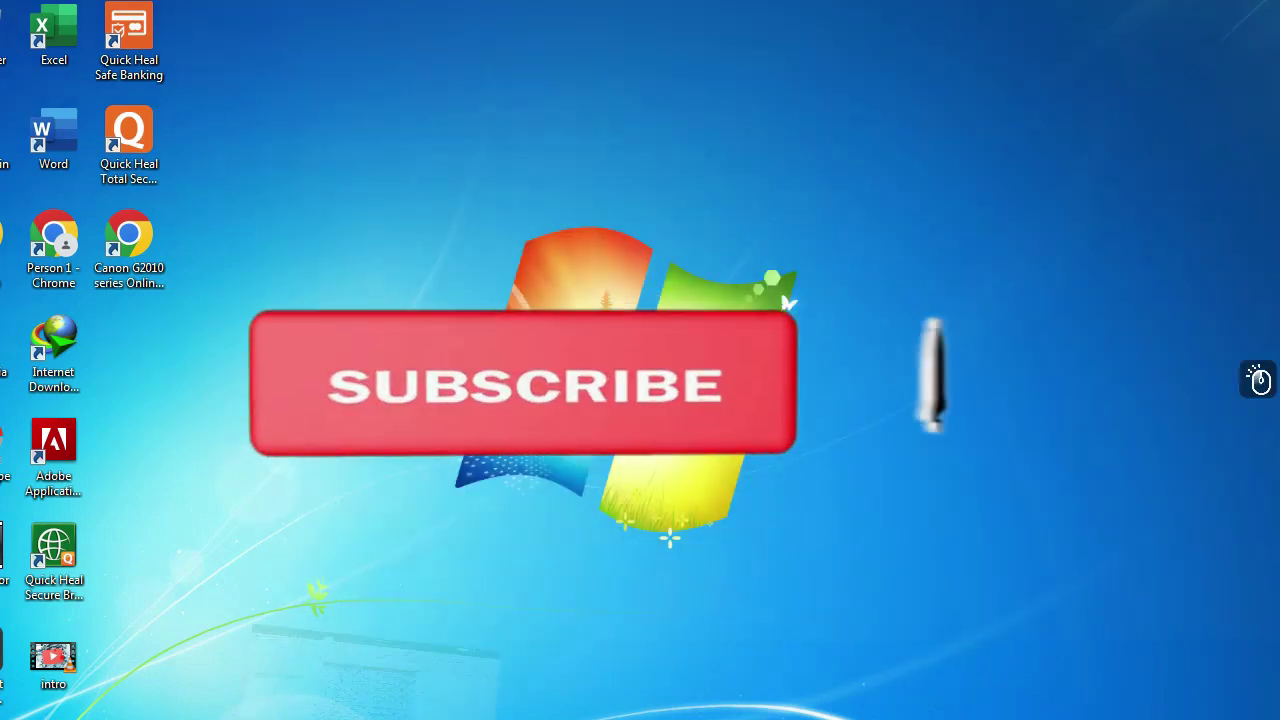
- Select a cell in the SL NO, NAME, MOBILE and DOB list on the first sheet
{"action": "left_click", "coordinate": [598, 295]}
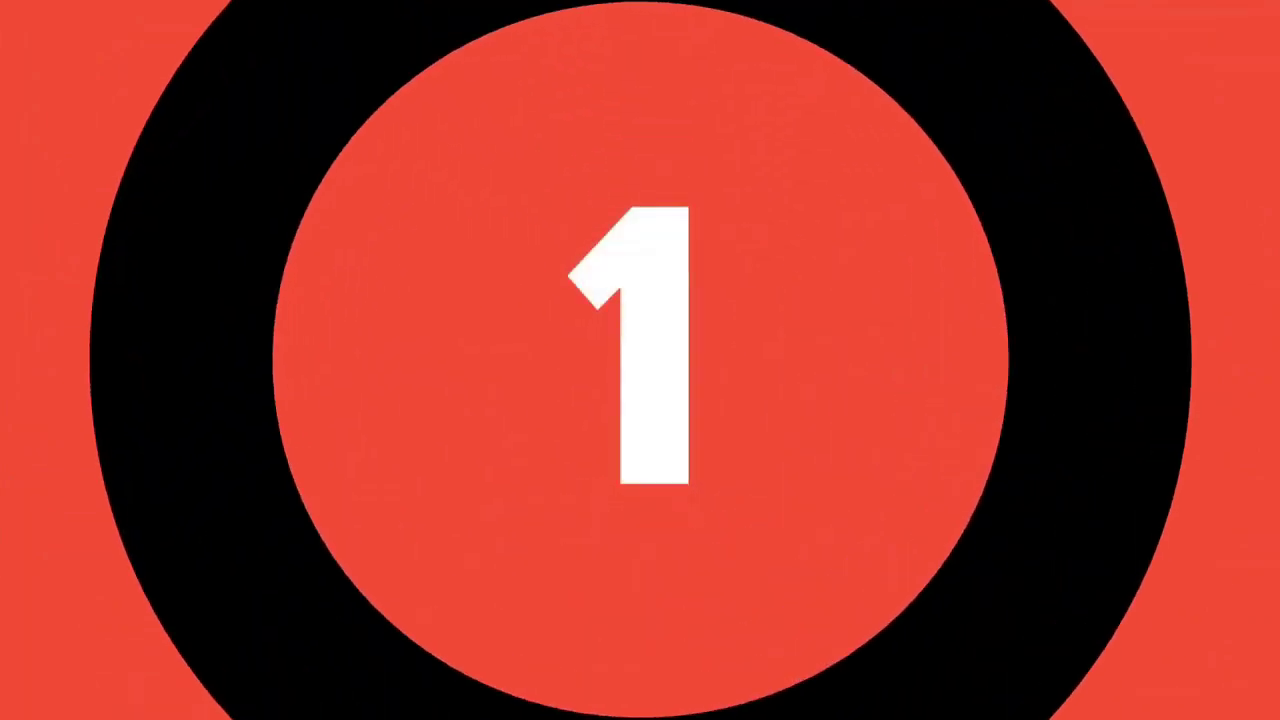
- Convert the name, mobile and DOB list into a formatted table with header filters (Ctrl+T)
{"action": "left_click", "coordinate": [593, 271]}
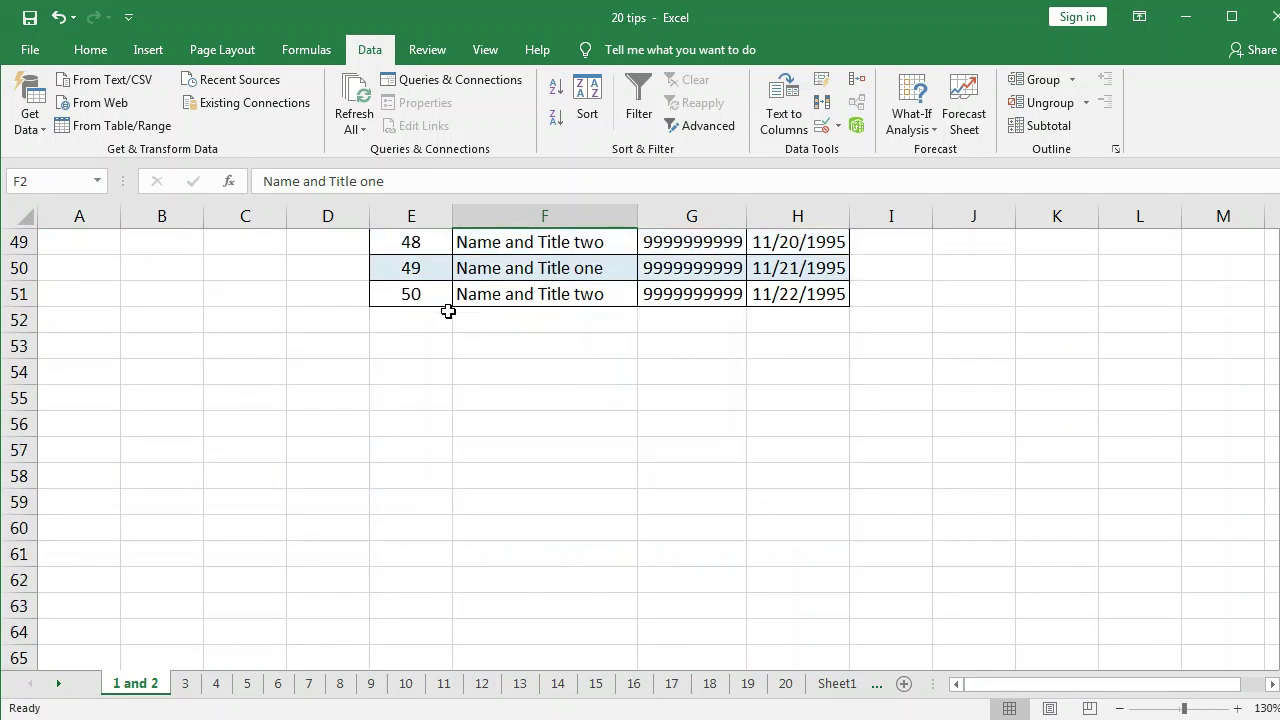
{"action": "left_click", "coordinate": [439, 313]}
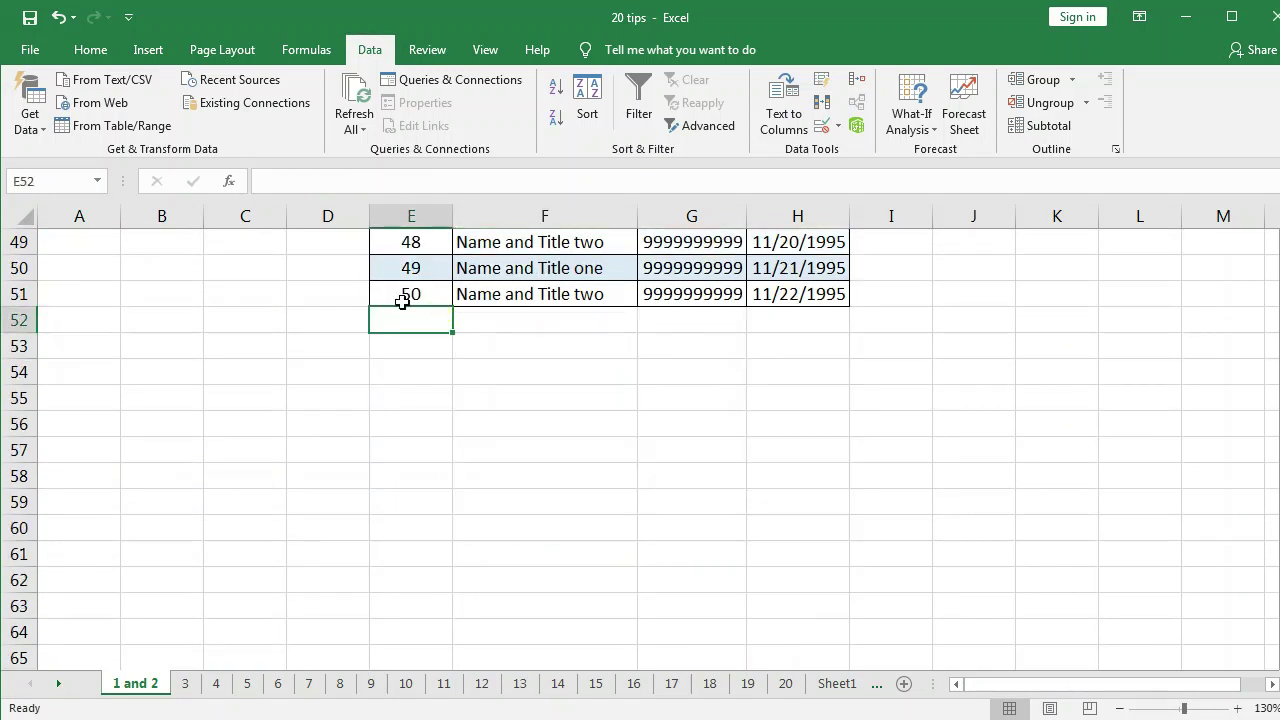
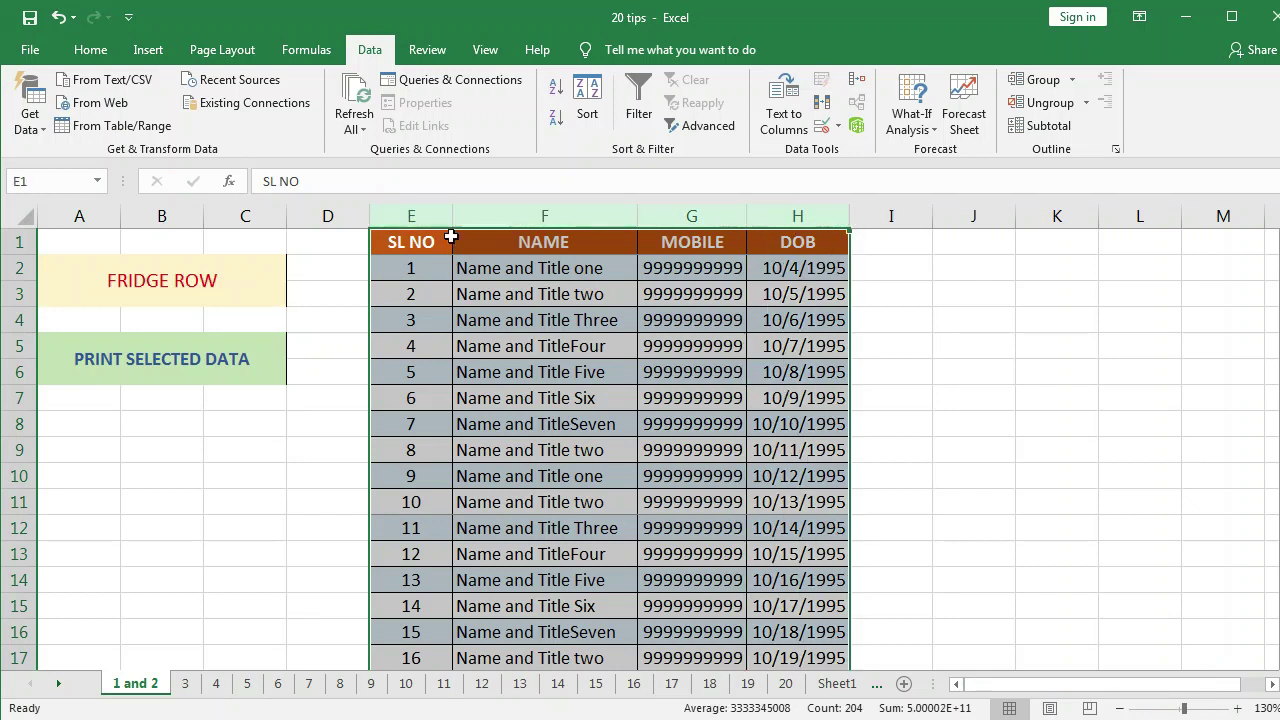
{"action": "key", "text": "ctrl+t"}
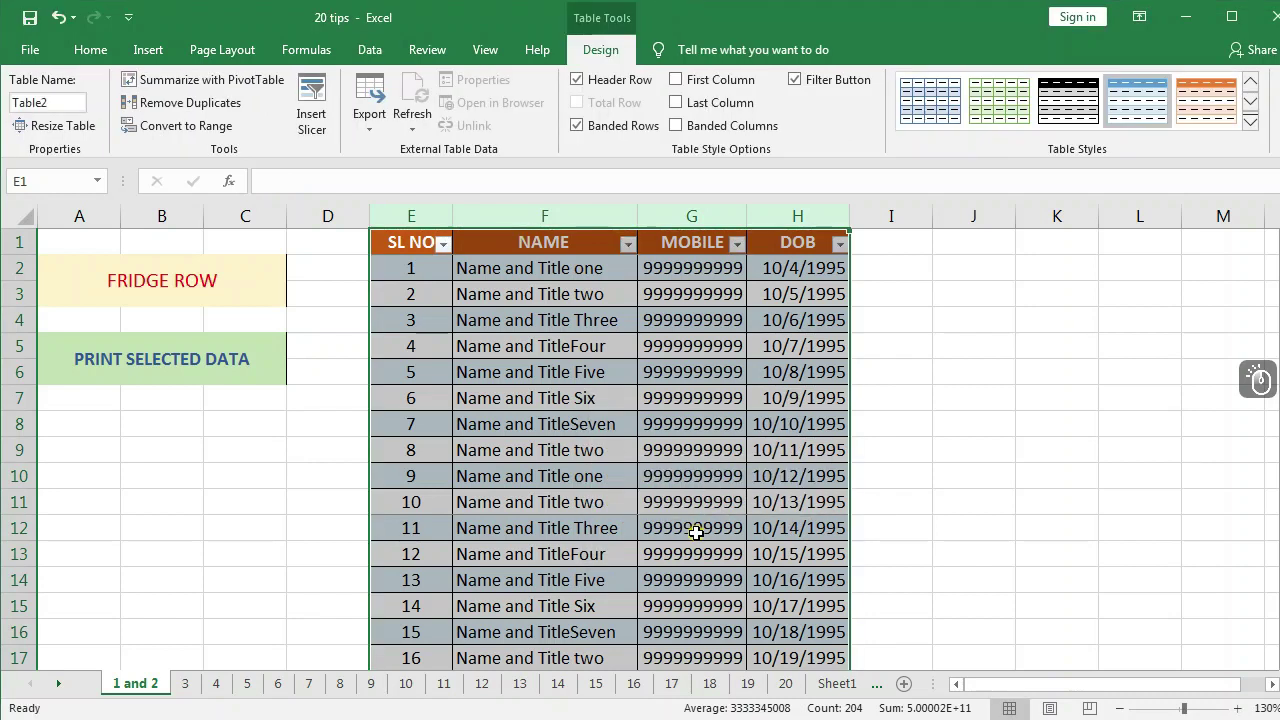
{"action": "left_click", "coordinate": [603, 383]}
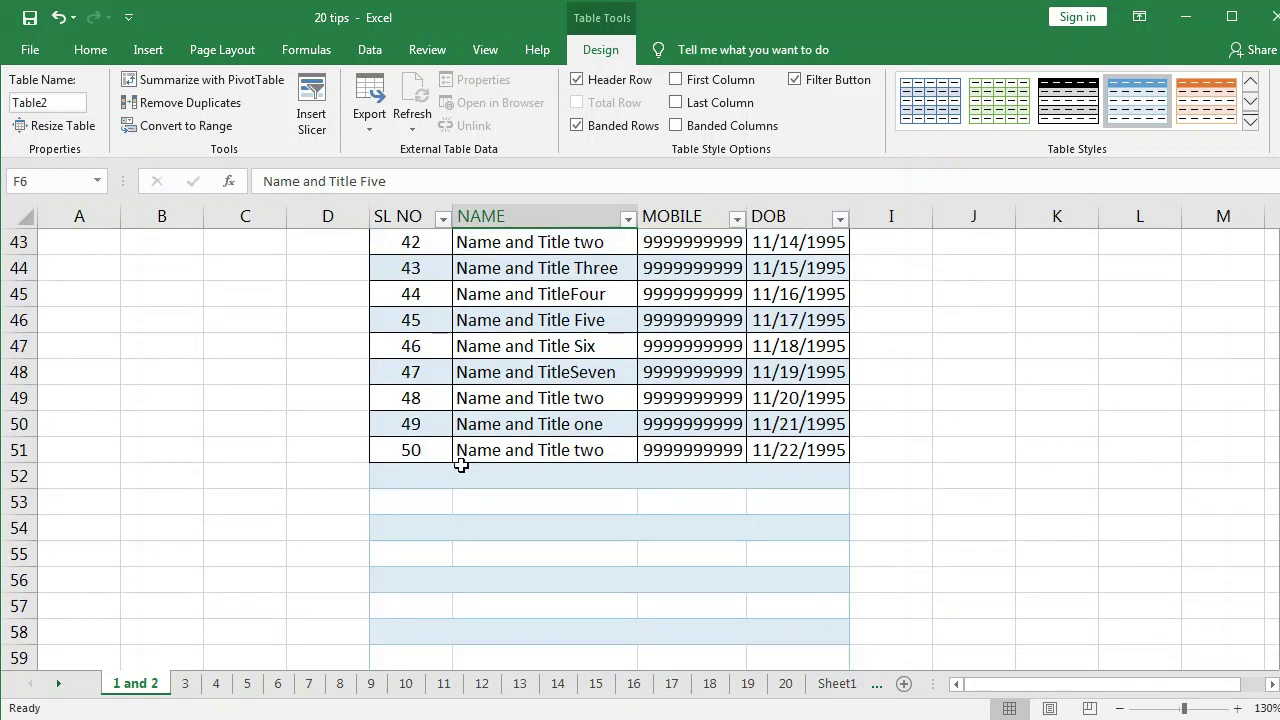
- Select cells in the empty row just below the new table
{"action": "left_click", "coordinate": [429, 472]}
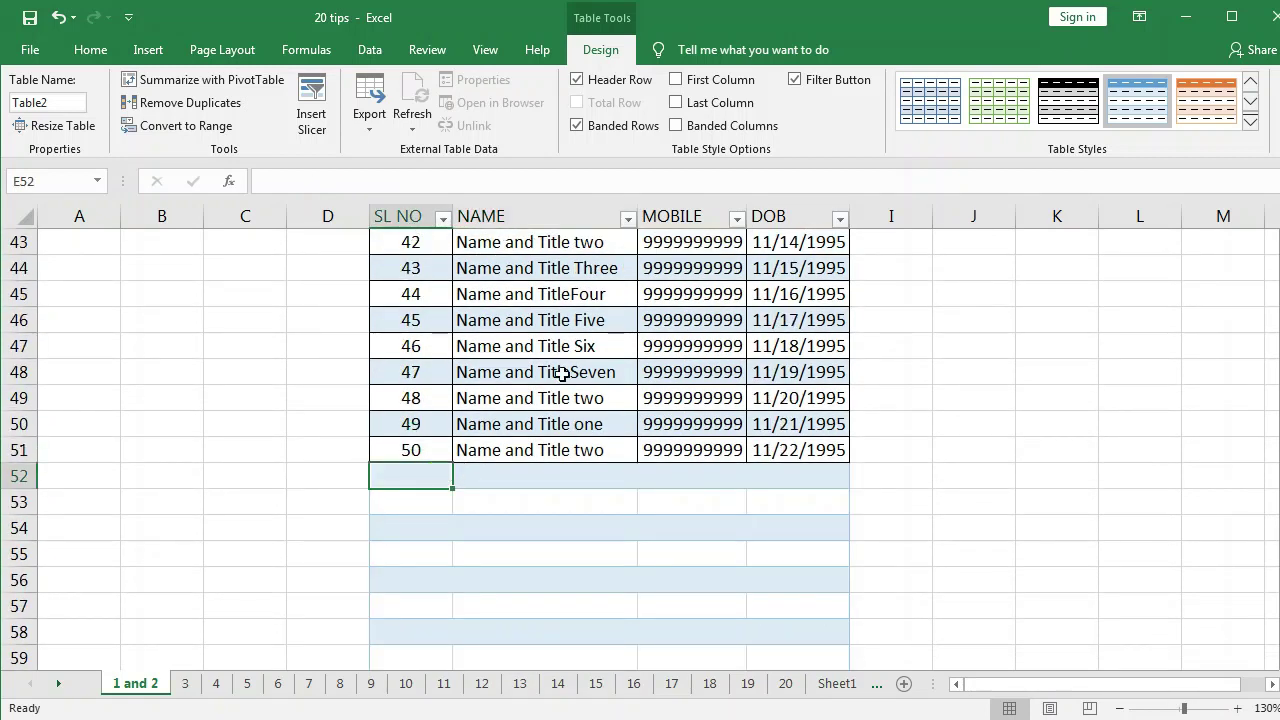
{"action": "left_click", "coordinate": [560, 473]}
{"action": "left_click", "coordinate": [706, 468]}
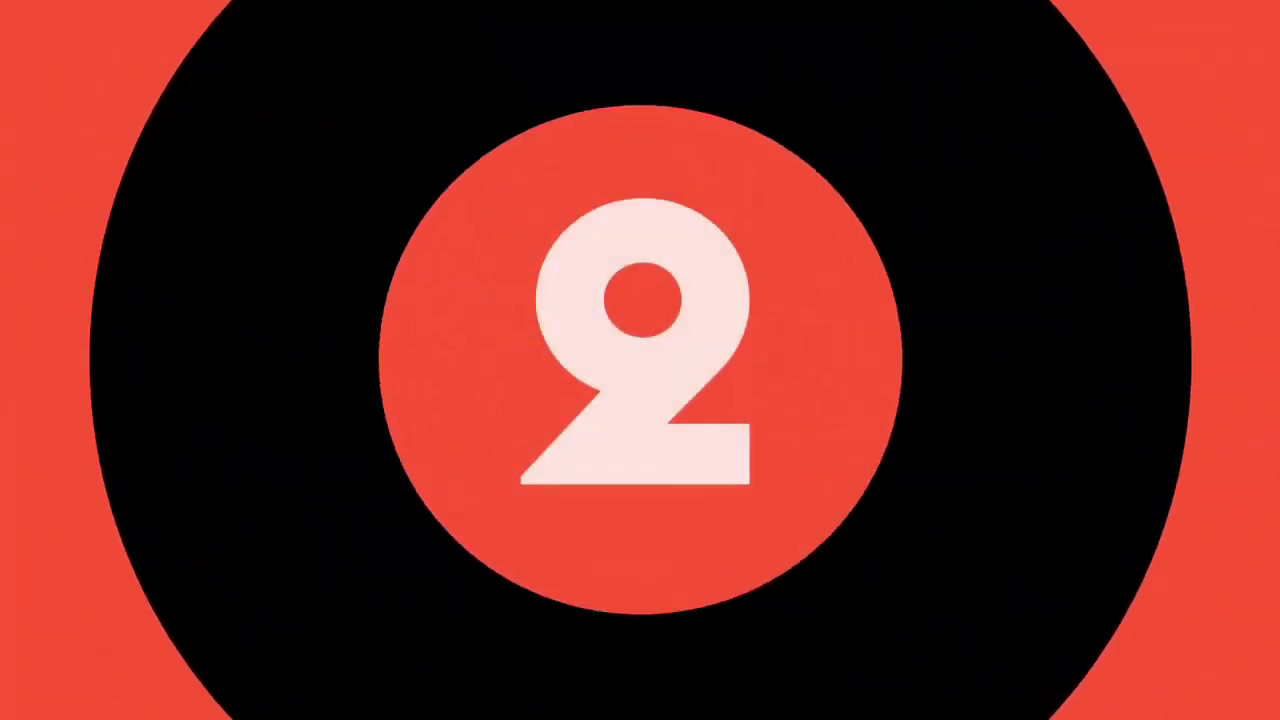
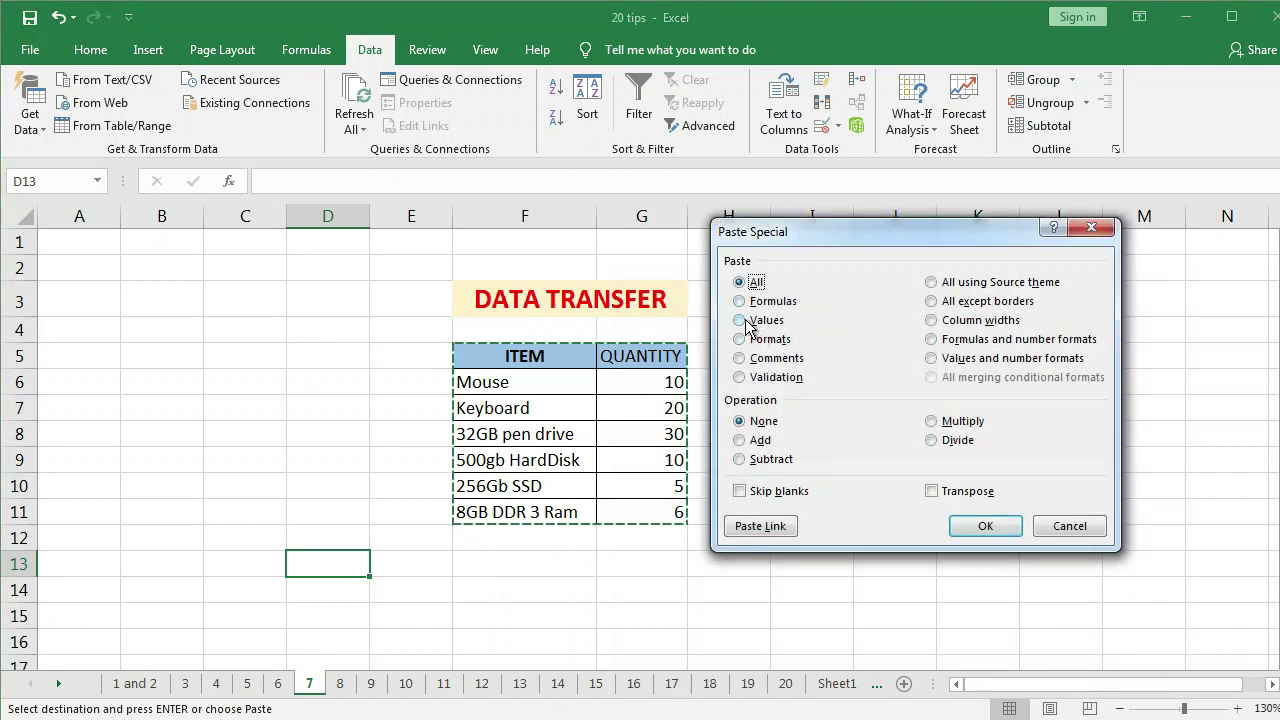
- Paste the ITEM/QUANTITY table transposed into D13 so it runs across rows 13–14
{"action": "left_click", "coordinate": [754, 329]}
{"action": "left_click", "coordinate": [936, 498]}
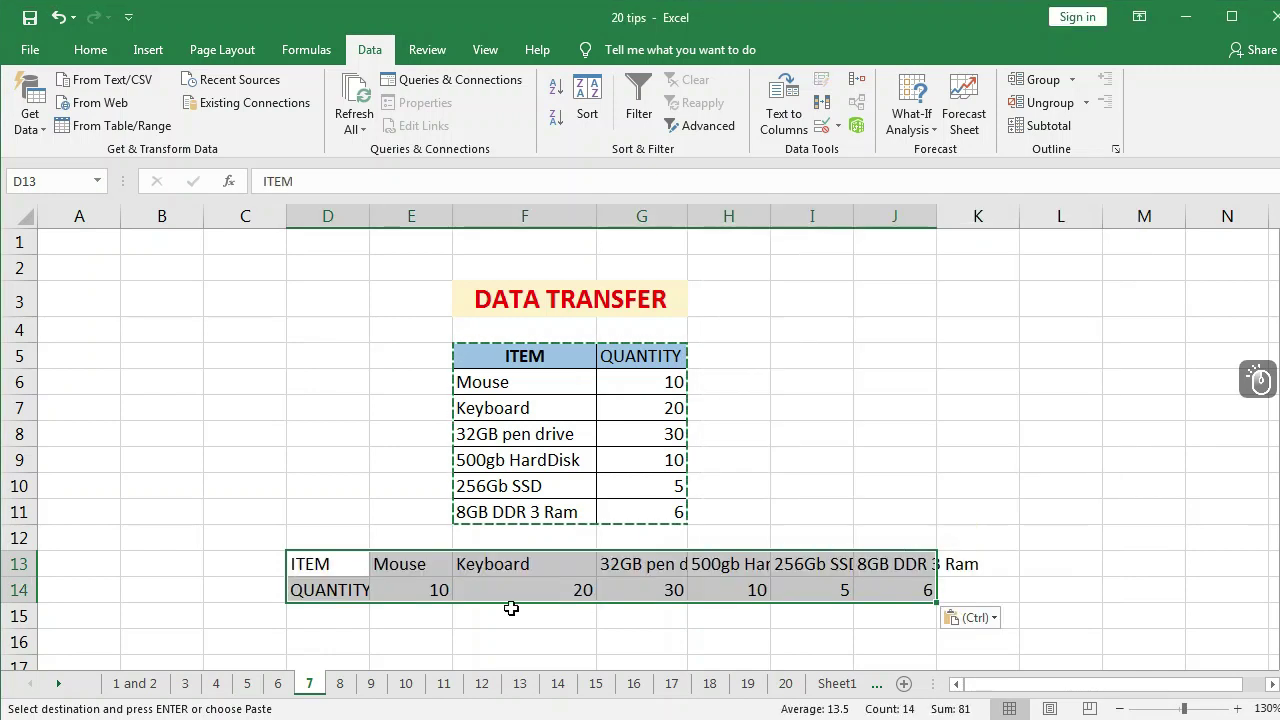
{"action": "left_click", "coordinate": [483, 630]}
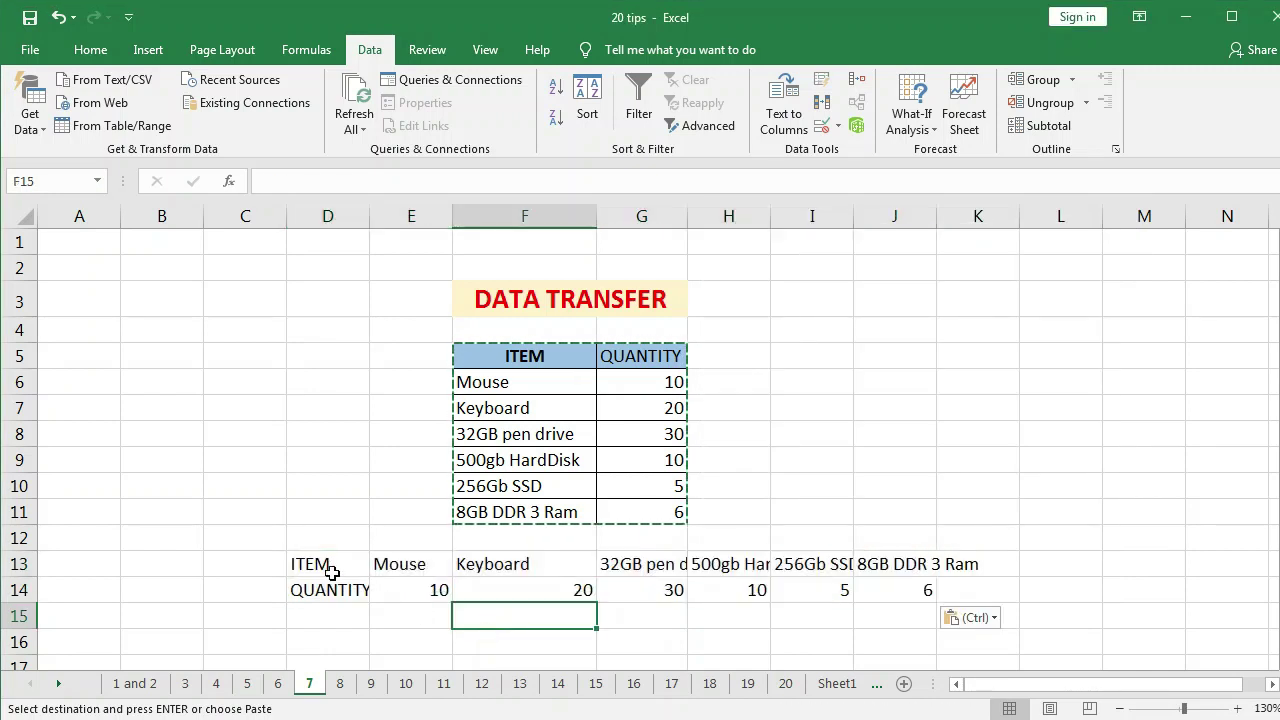
- On sheet 8, enter 731214 as the example extracted NUMBER for the first DATA entry
{"action": "left_click", "coordinate": [334, 564]}
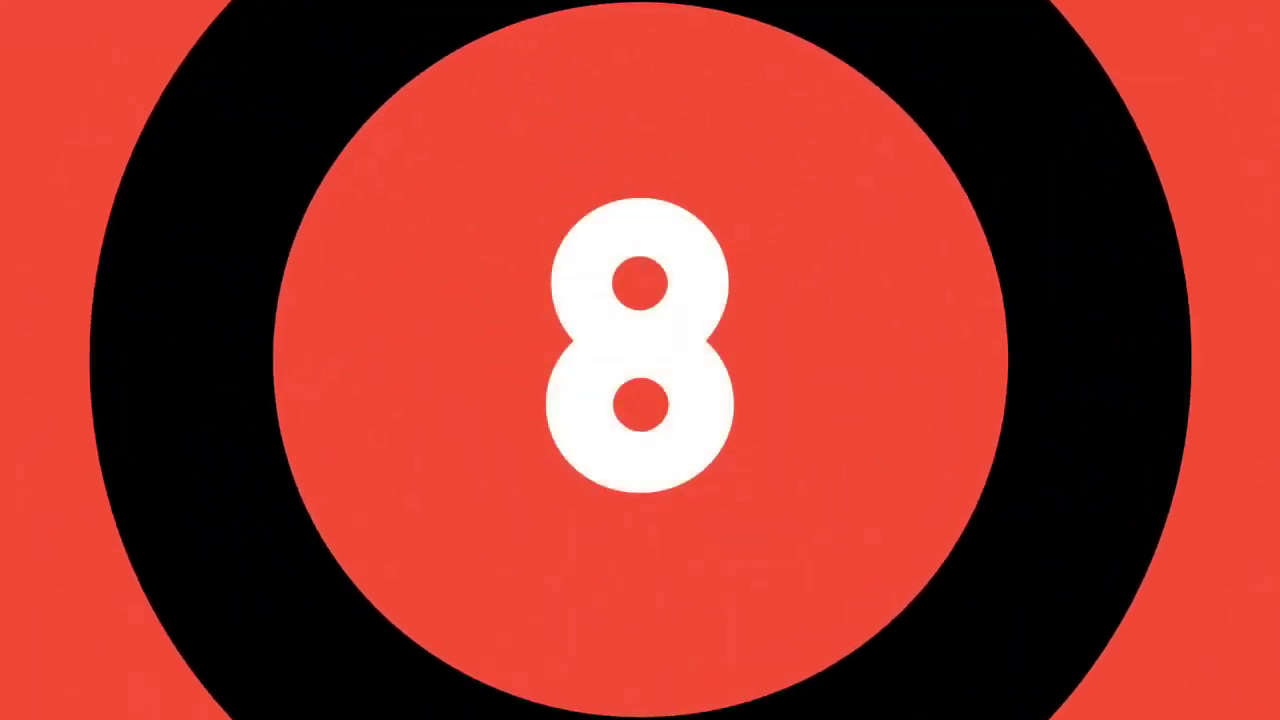
{"action": "left_click", "coordinate": [353, 692]}
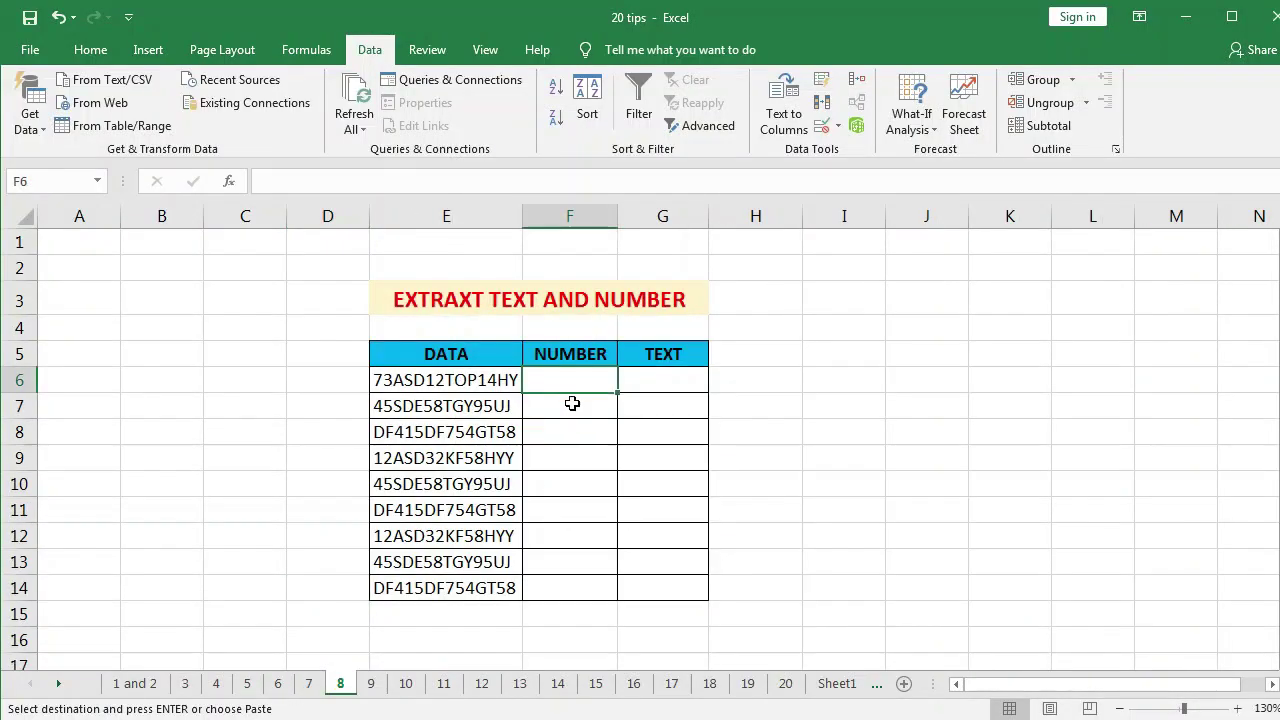
{"action": "left_click", "coordinate": [472, 382]}
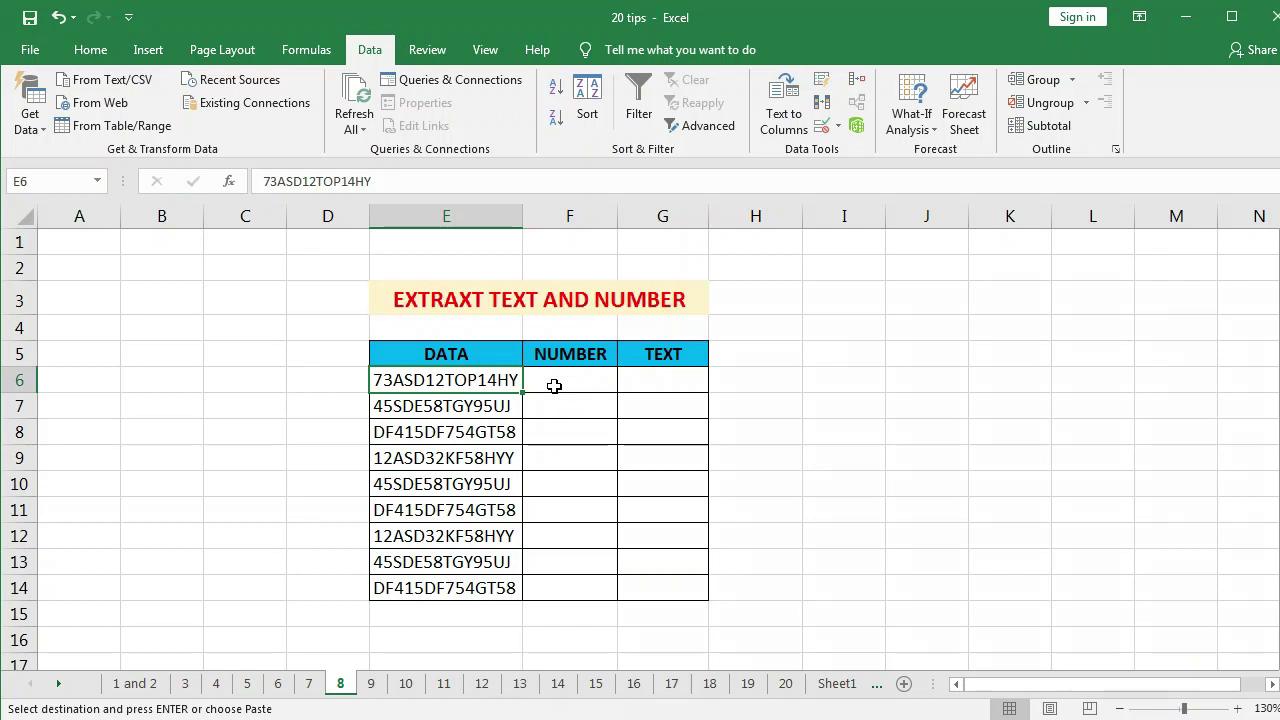
{"action": "left_click", "coordinate": [683, 382]}
{"action": "left_click", "coordinate": [543, 383]}
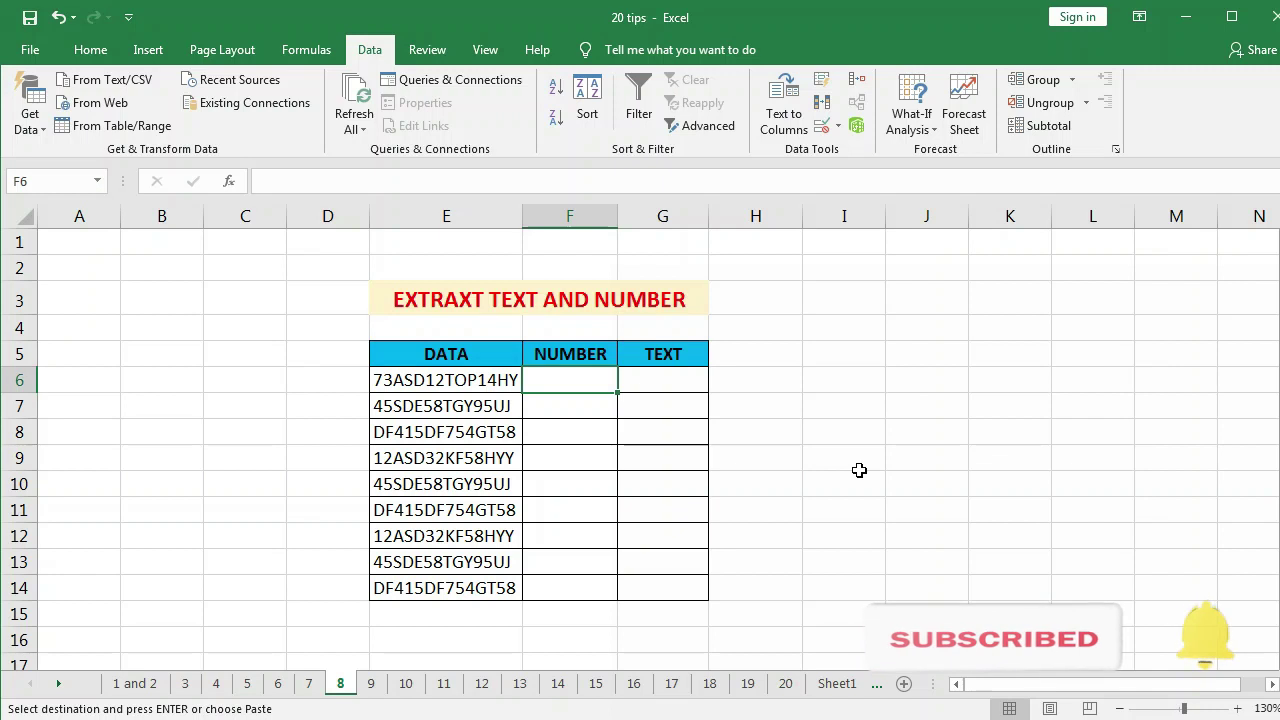
{"action": "key", "text": "7"}
{"action": "type", "text": "731214"}
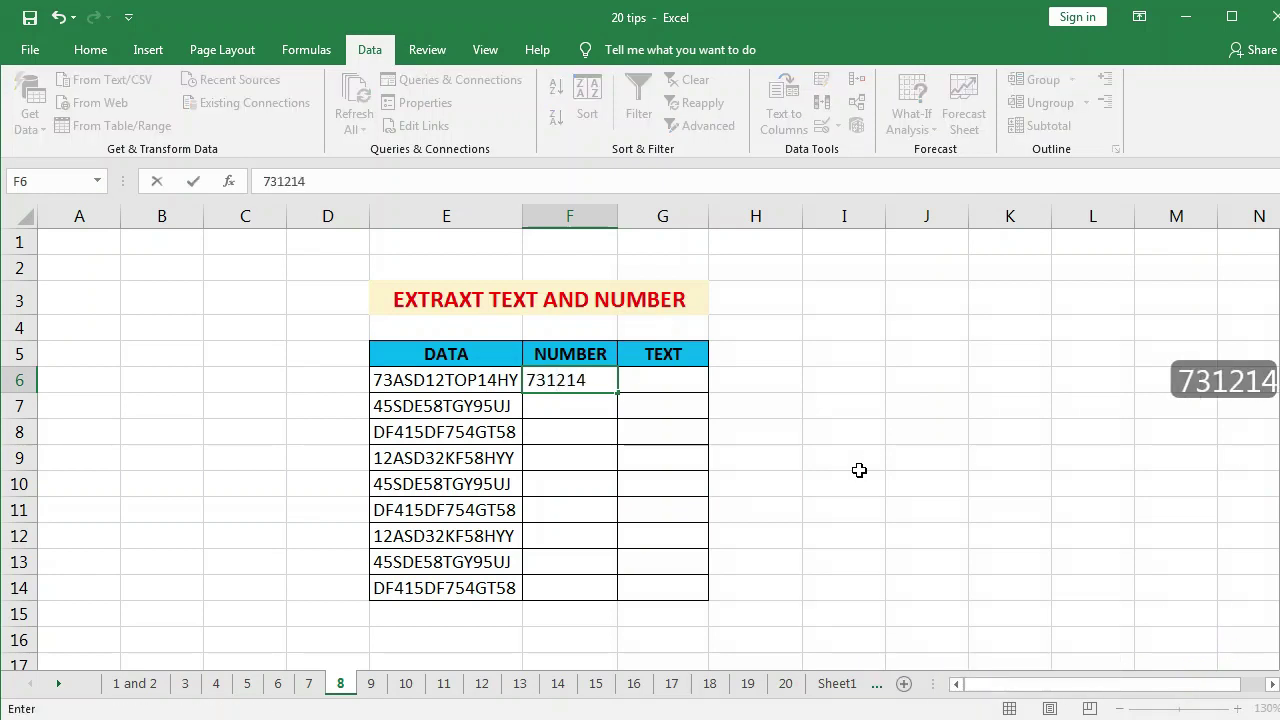
{"action": "left_click", "coordinate": [683, 387]}
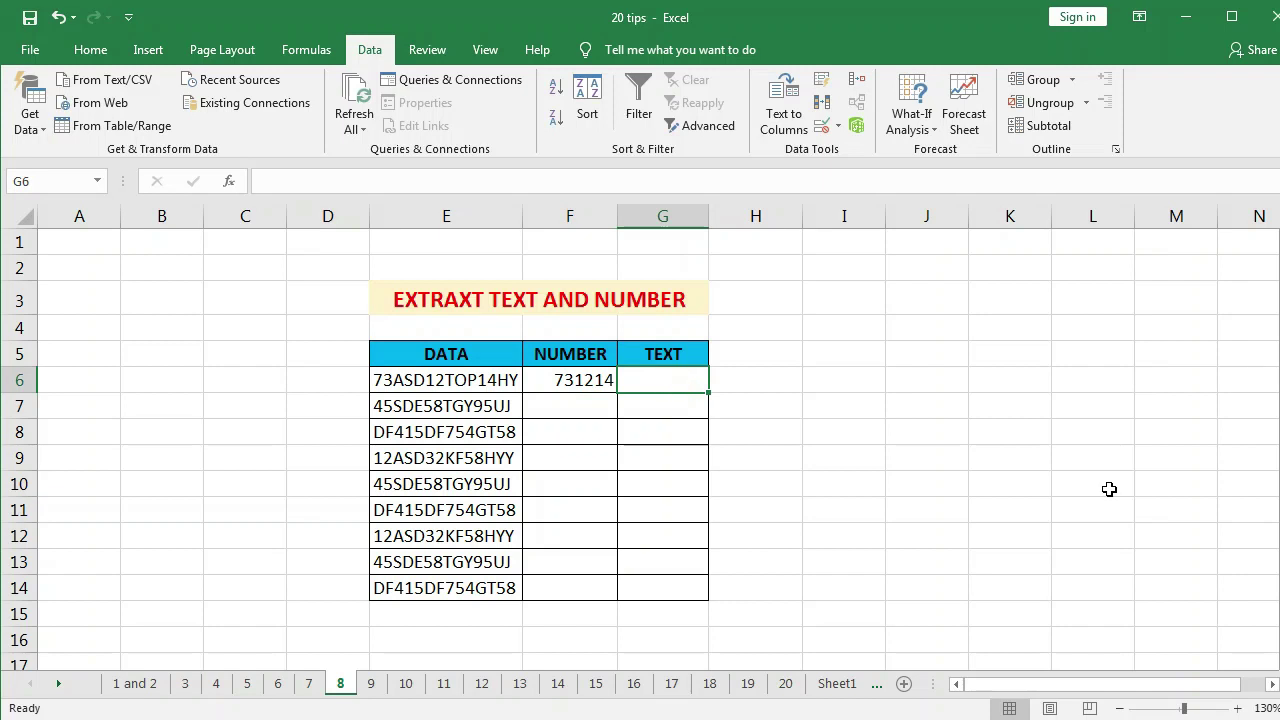
- Enter 'asdopah' as the example extracted TEXT for the first DATA entry
{"action": "key", "text": "a"}
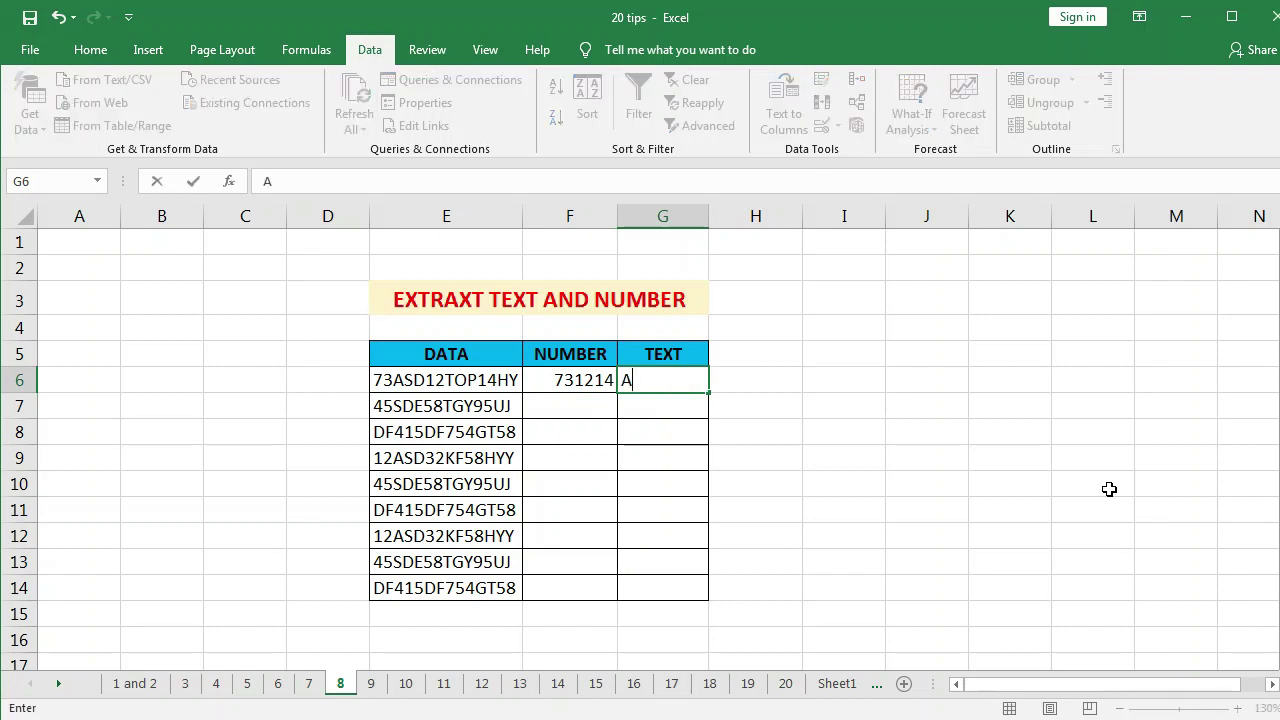
{"action": "key", "text": "s"}
{"action": "type", "text": "sd"}
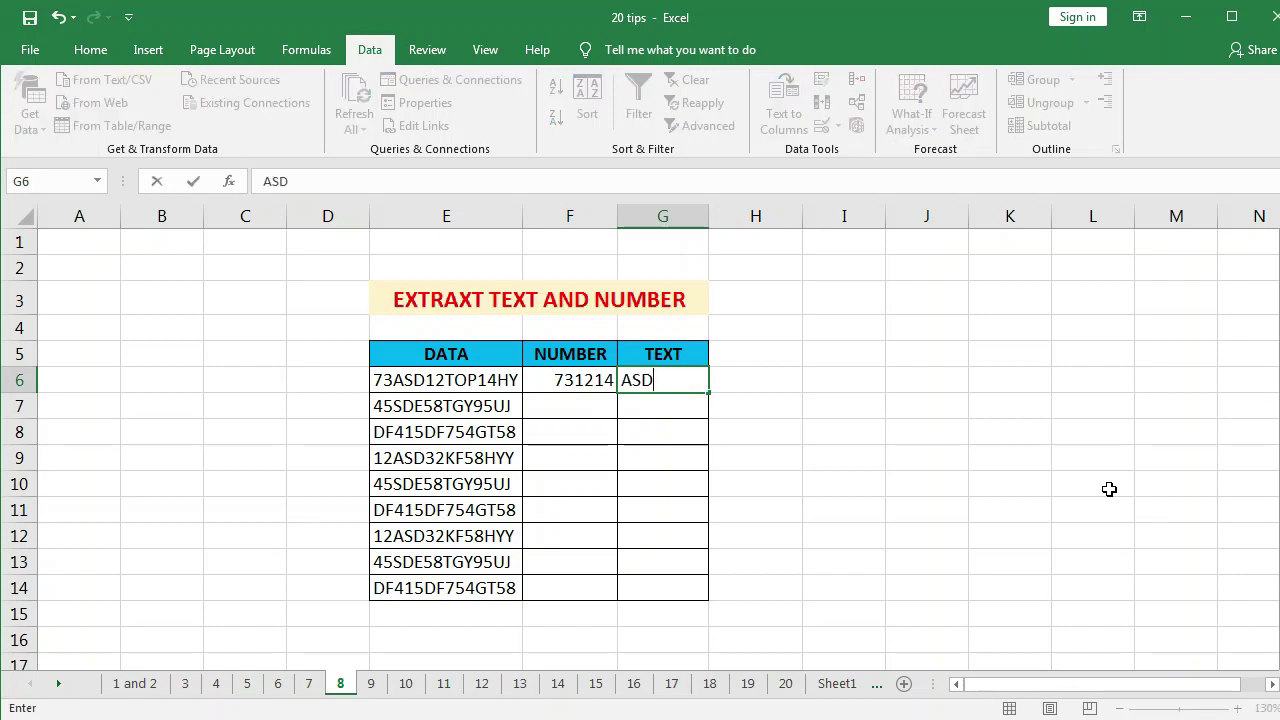
{"action": "key", "text": "o"}
{"action": "type", "text": "op"}
{"action": "type", "text": "ah"}
{"action": "left_click", "coordinate": [613, 417]}
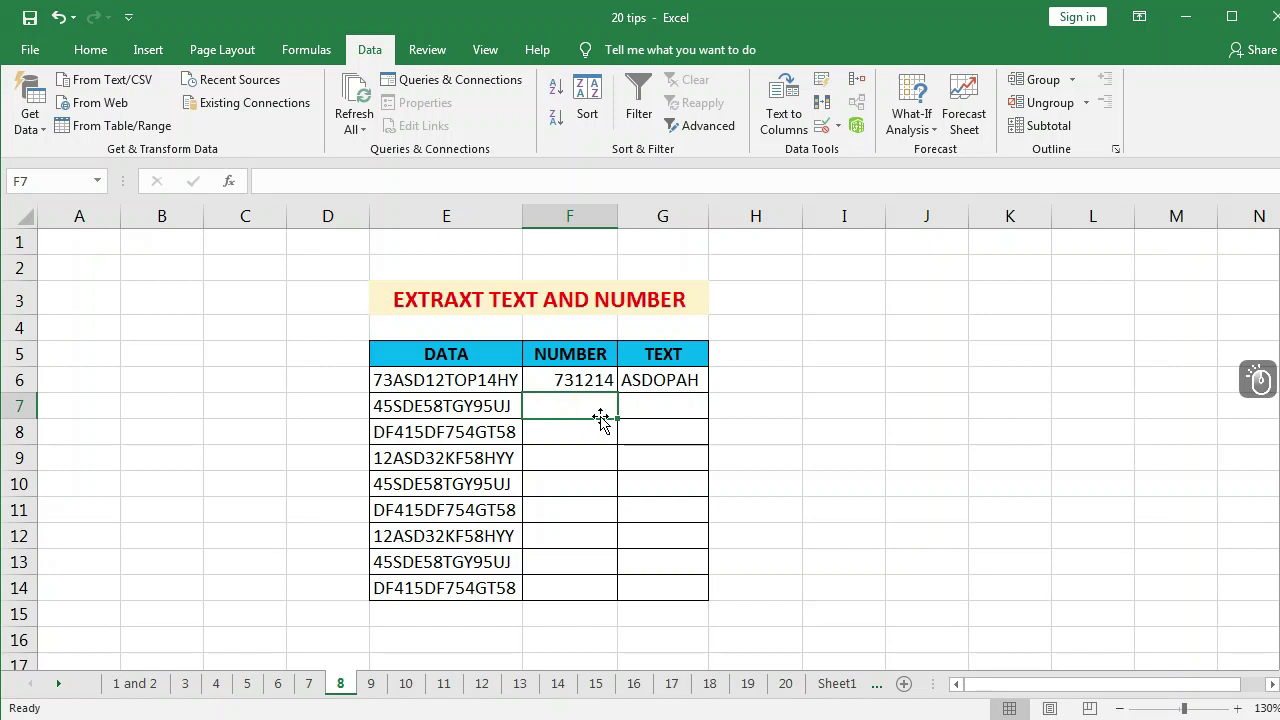
- Flash Fill (Ctrl+E) the remaining NUMBER and TEXT cells for all nine rows
{"action": "key", "text": "ctrl+e"}
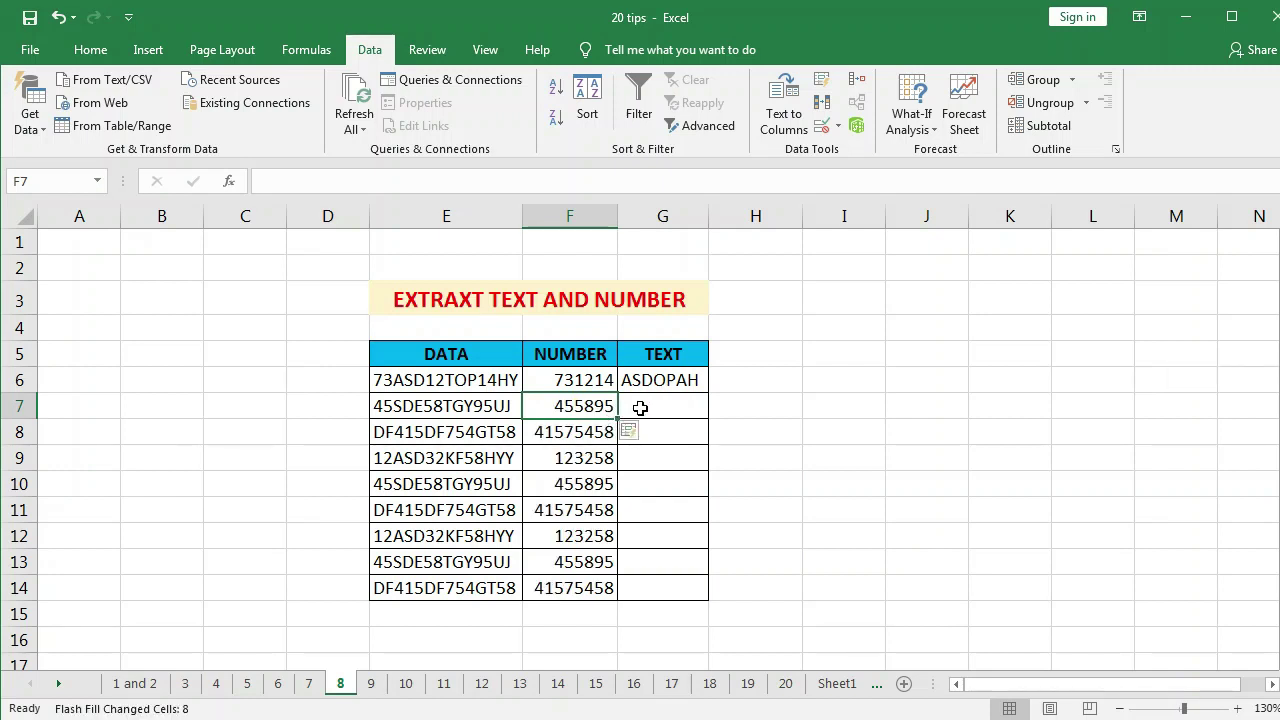
{"action": "left_click", "coordinate": [650, 402]}
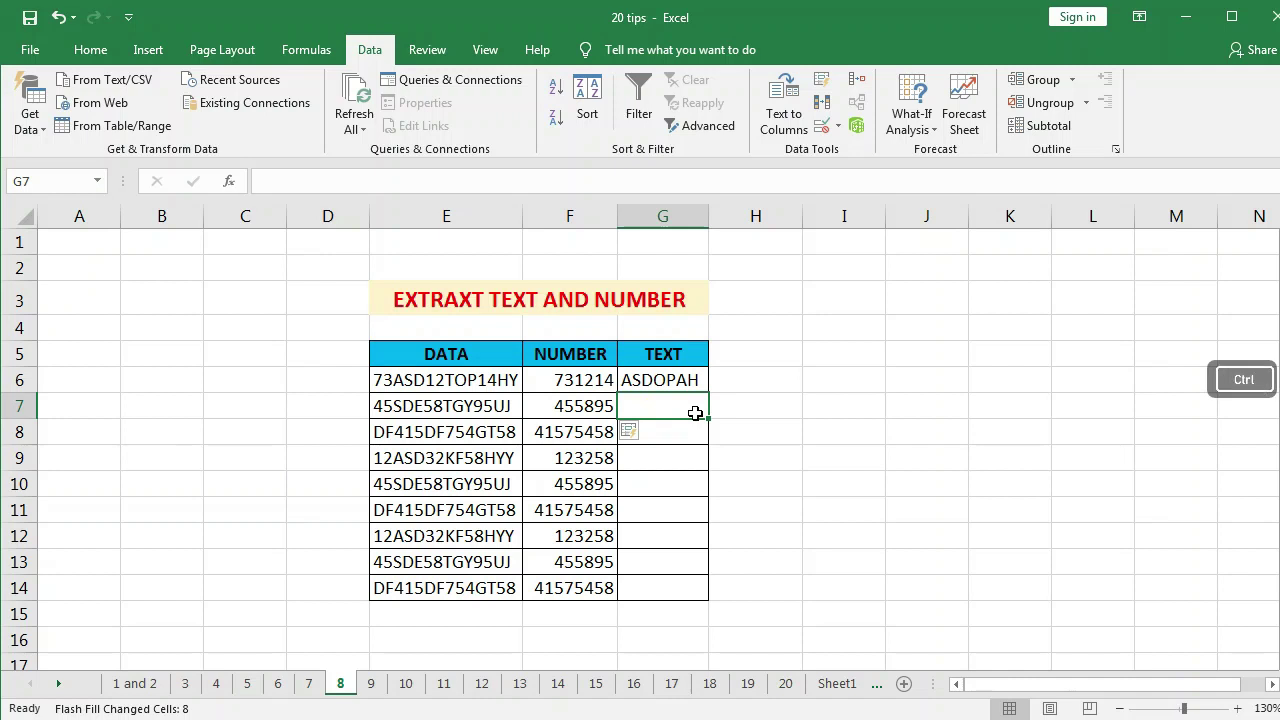
{"action": "key", "text": "ctrl+e"}
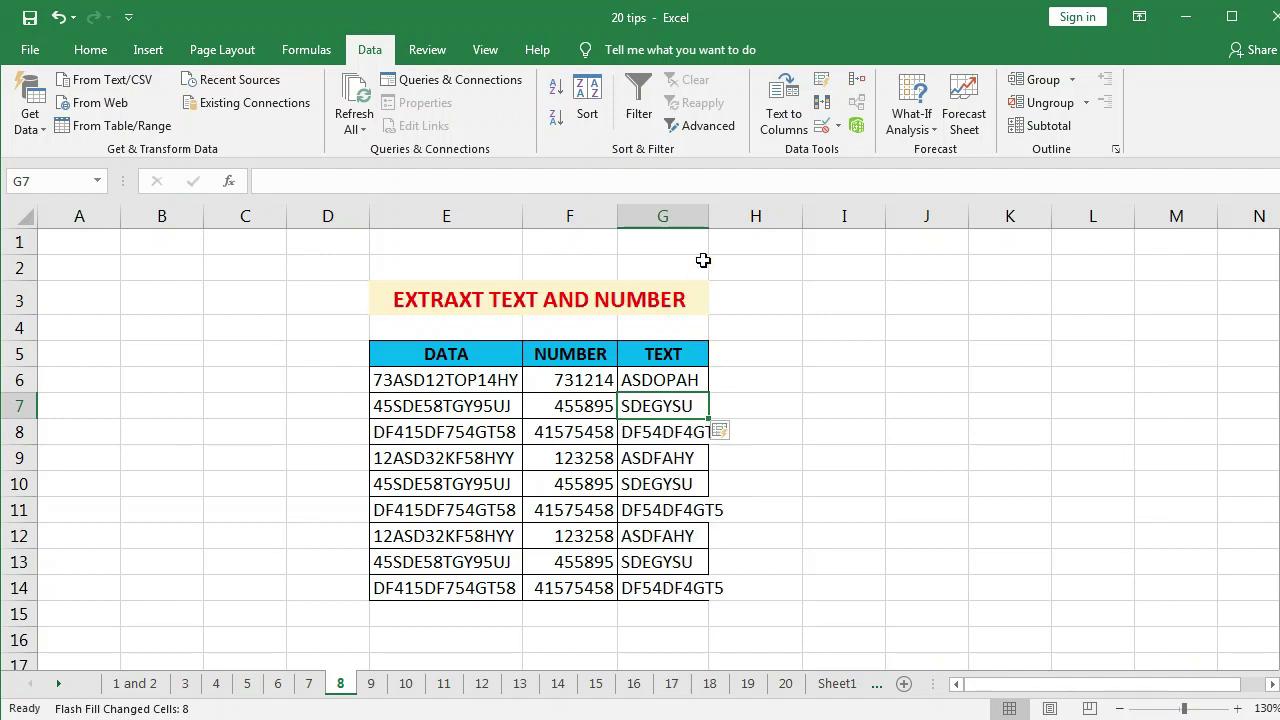
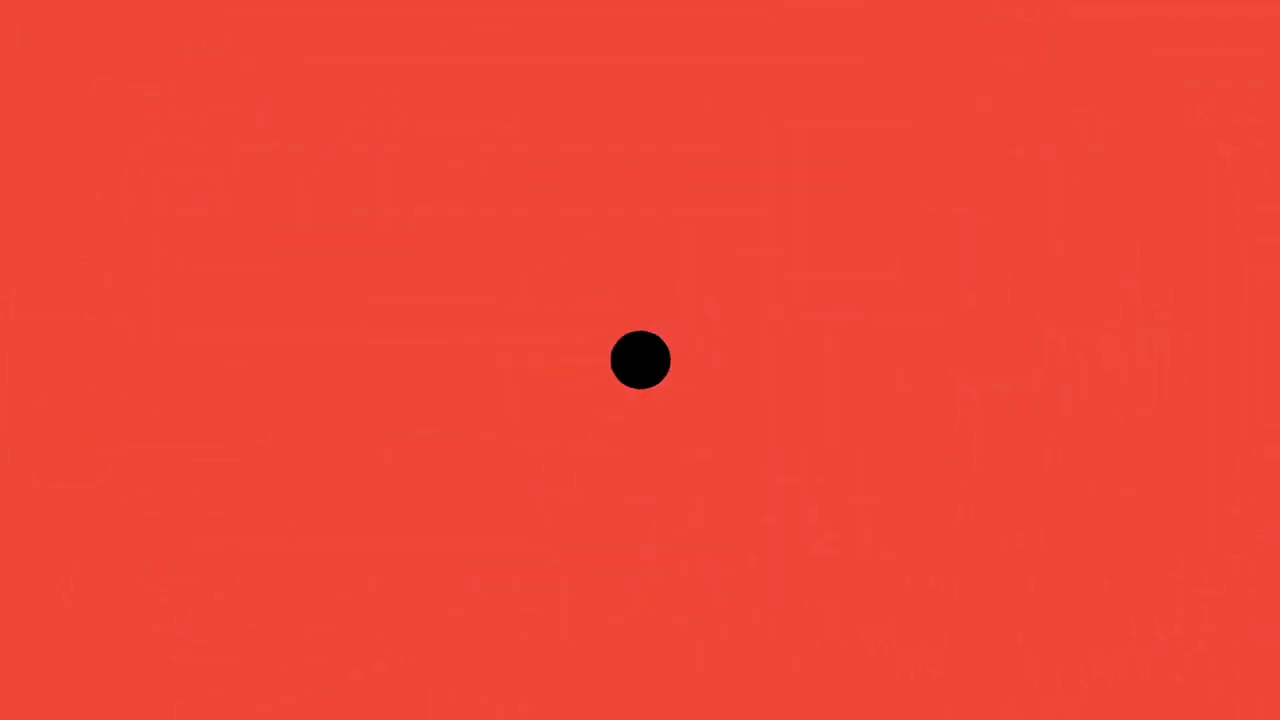
- On sheet 9, compute 5 PERCENT as =H12*5/100 giving 2615, then begin the G TOTAL formula
{"action": "left_click", "coordinate": [791, 322]}
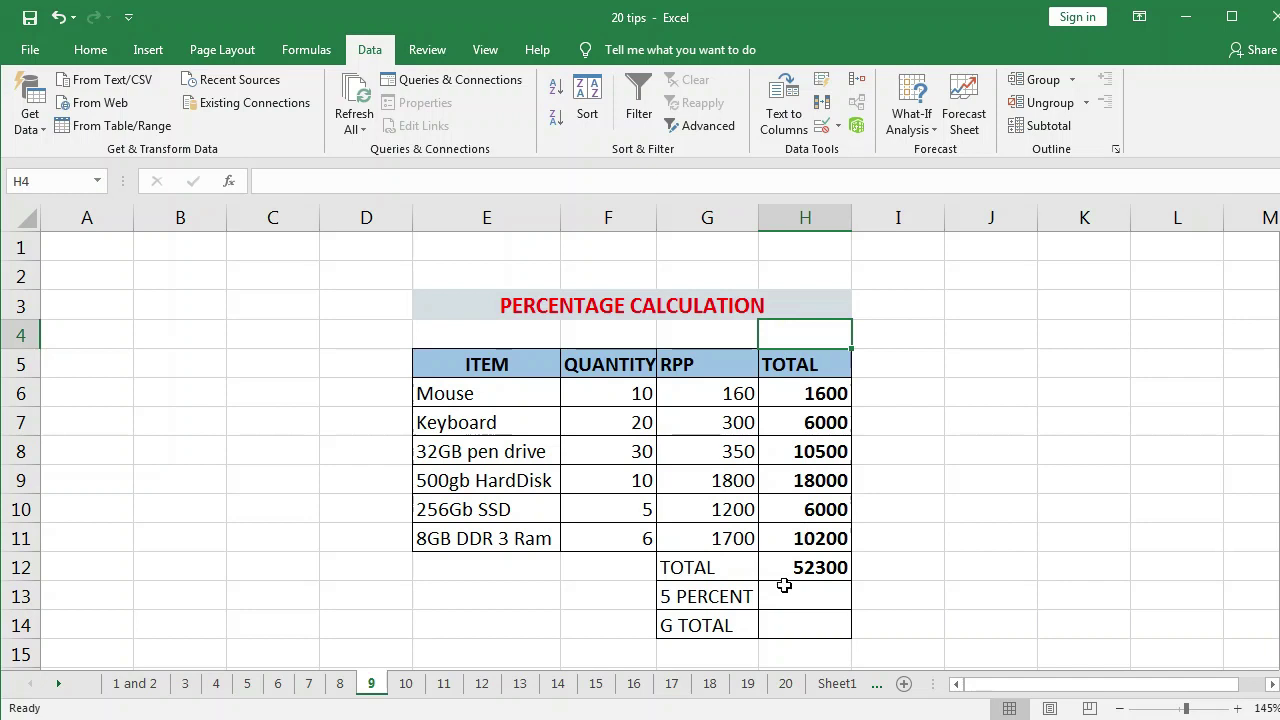
{"action": "left_click", "coordinate": [786, 590]}
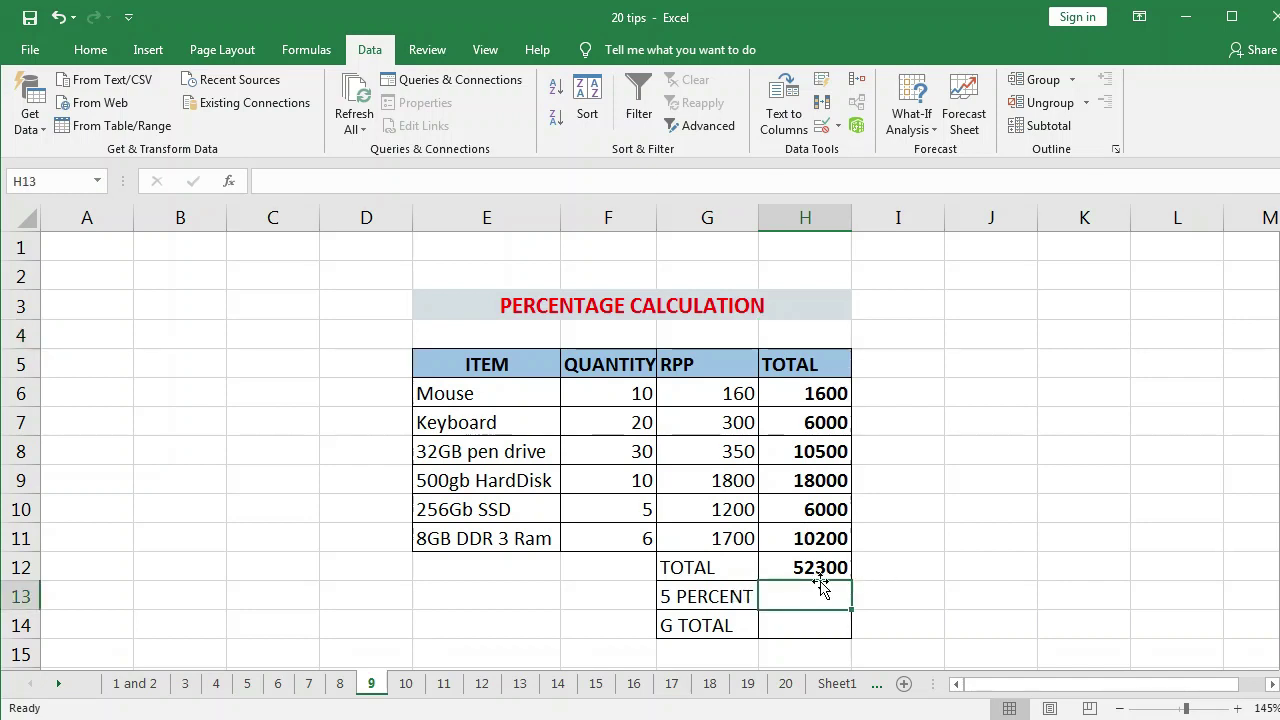
{"action": "left_click", "coordinate": [815, 559]}
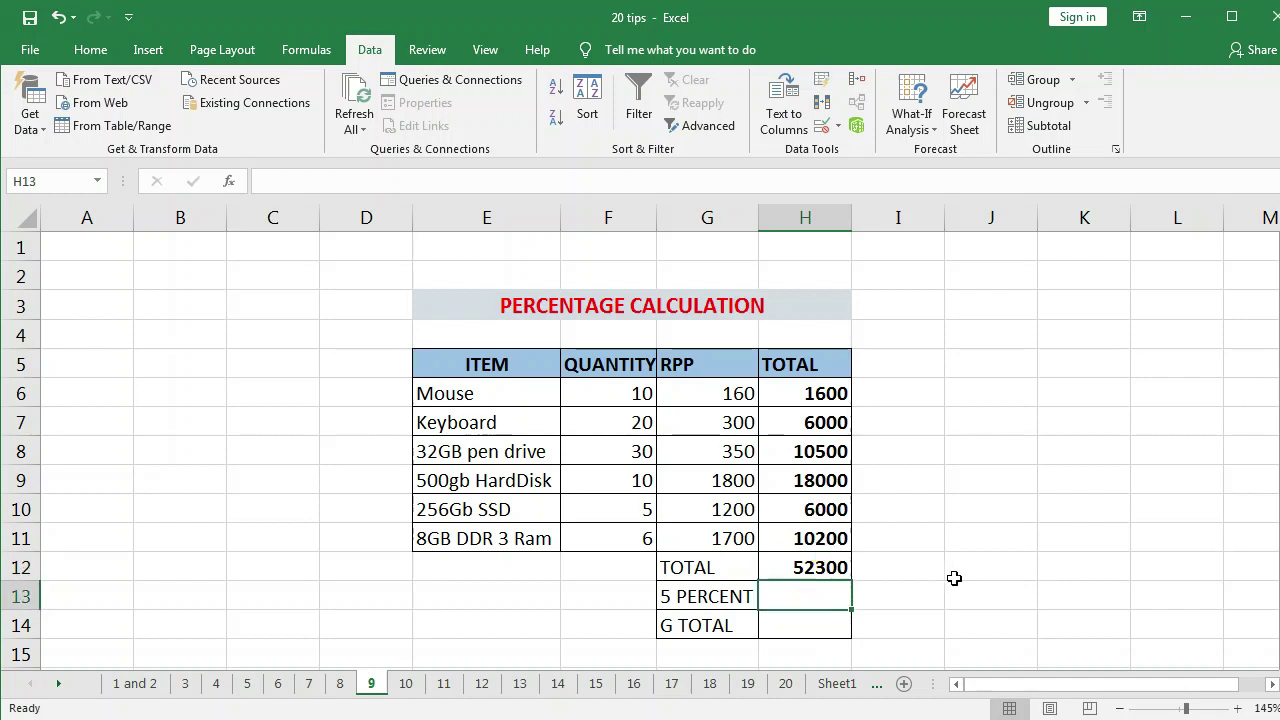
{"action": "key", "text": "="}
{"action": "left_click", "coordinate": [833, 569]}
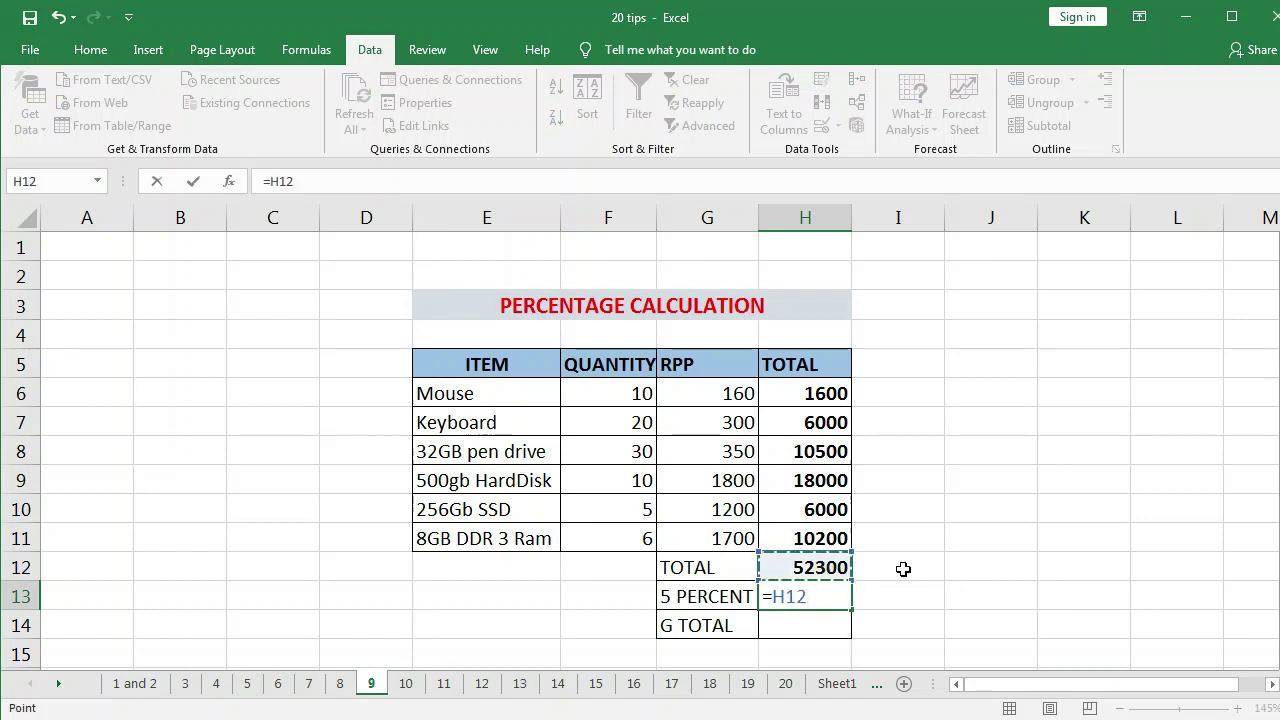
{"action": "key", "text": "*"}
{"action": "key", "text": "5"}
{"action": "type", "text": "/100"}
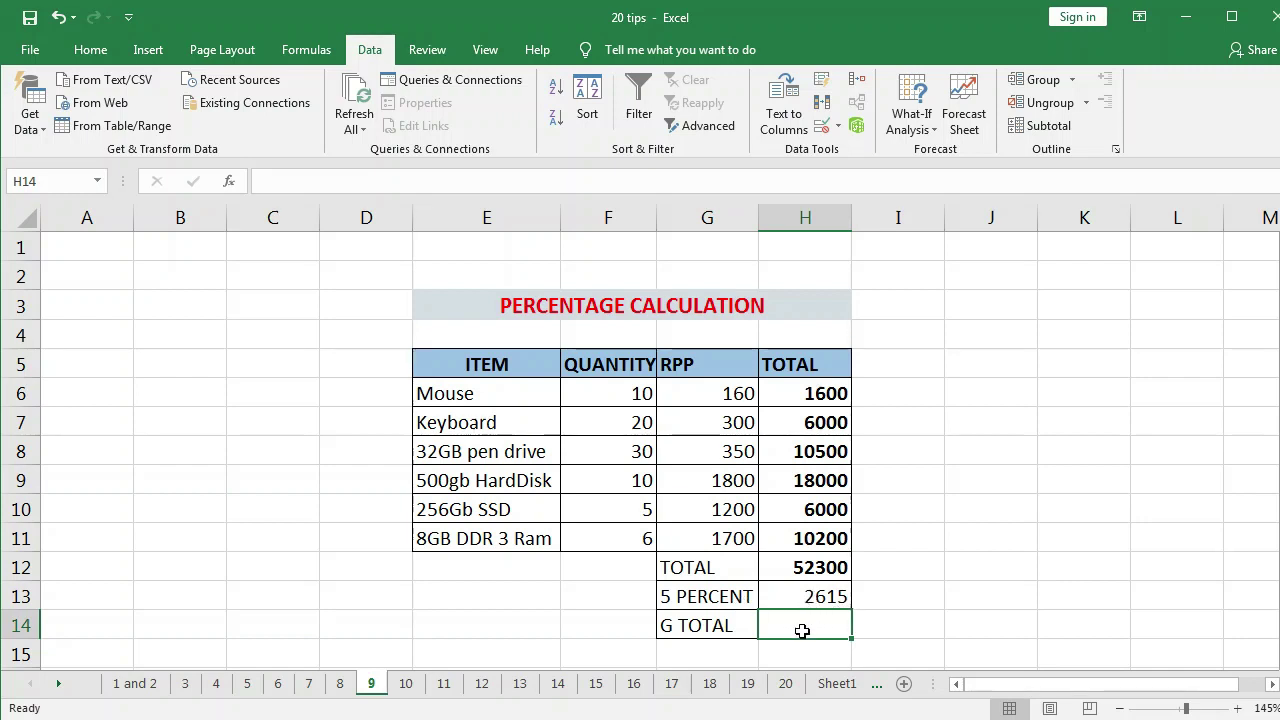
{"action": "key", "text": "="}
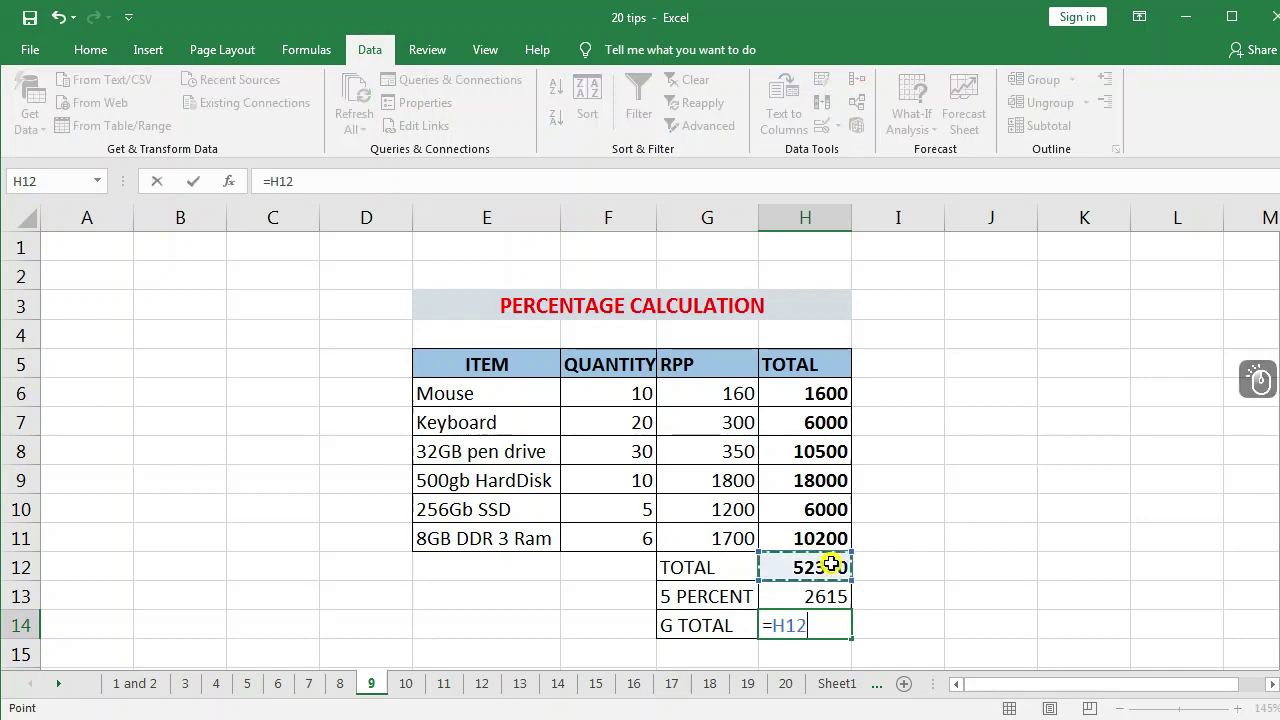
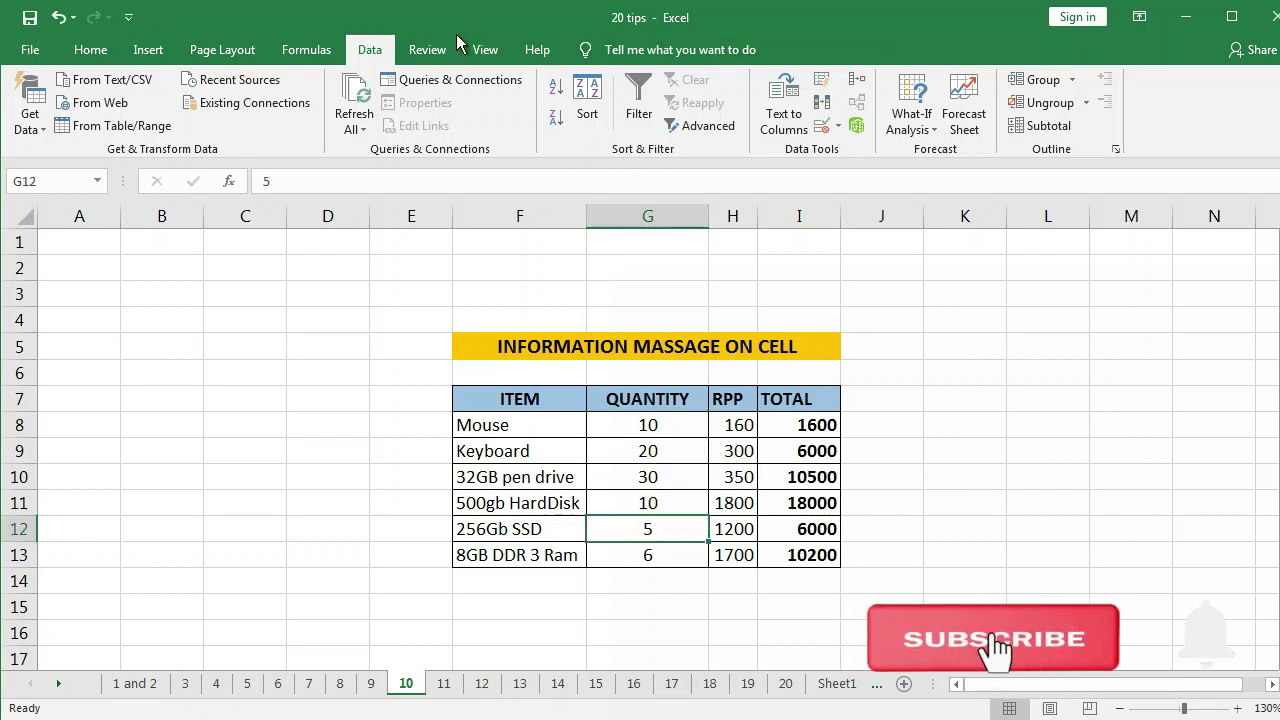
- Set a Data Validation input message 'TEST MASSAGE' on the 256Gb SSD quantity cell
{"action": "left_click", "coordinate": [856, 161]}
{"action": "left_click", "coordinate": [761, 280]}
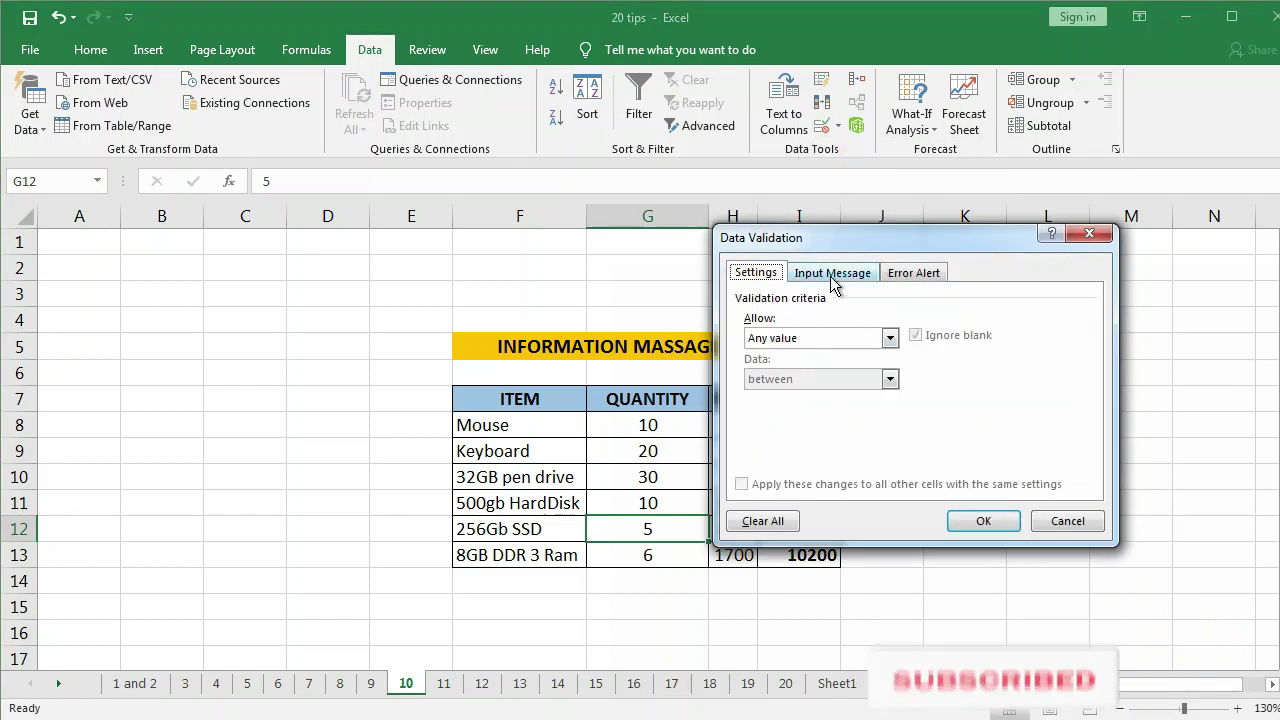
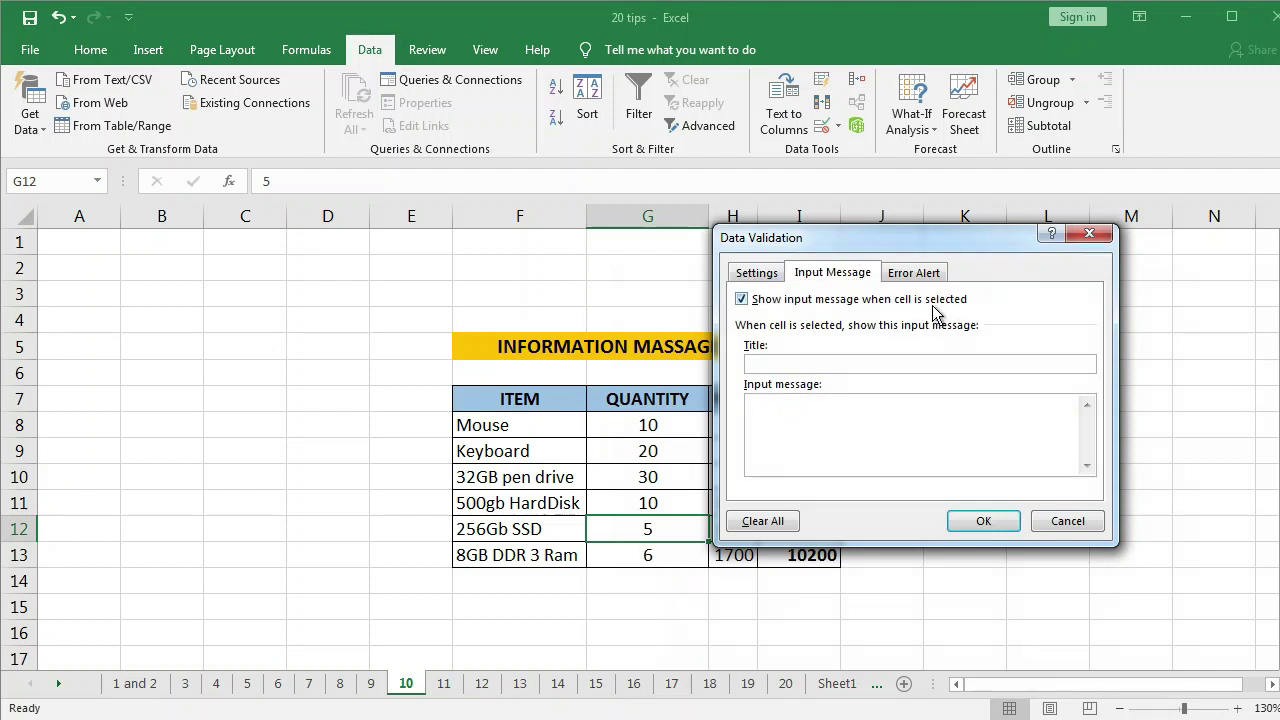
{"action": "type", "text": "test"}
{"action": "key", "text": "space"}
{"action": "type", "text": "assage"}
{"action": "left_click", "coordinate": [989, 538]}
{"action": "left_click", "coordinate": [703, 648]}
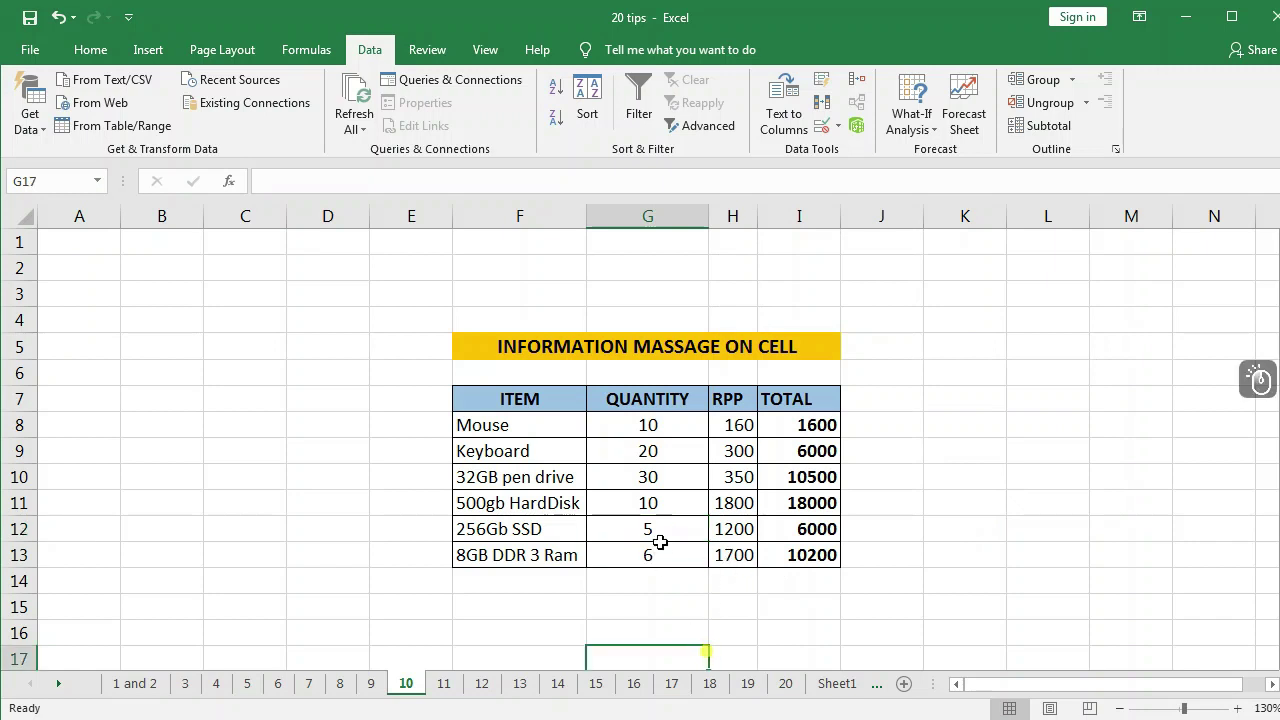